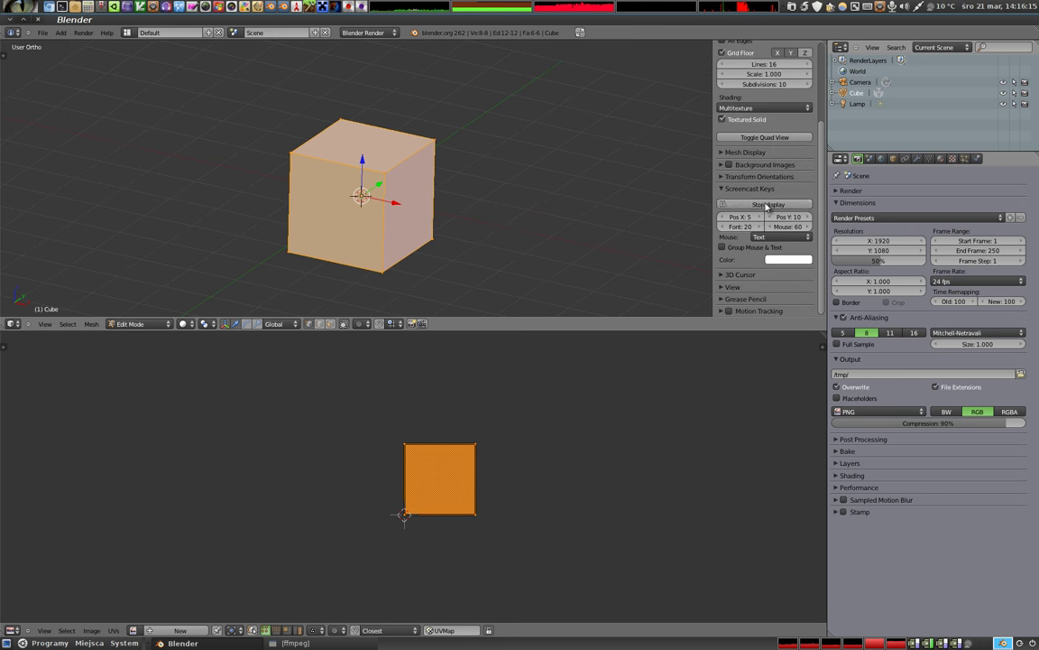
Hide the 3D viewport's Properties side panel so the cube fills the view
key("n")
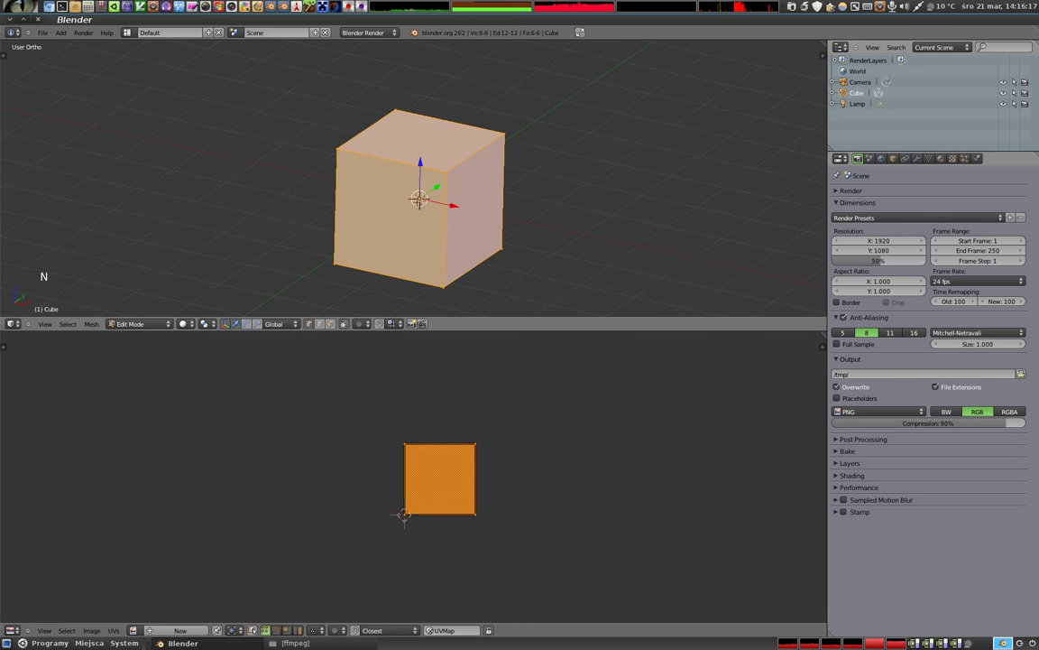
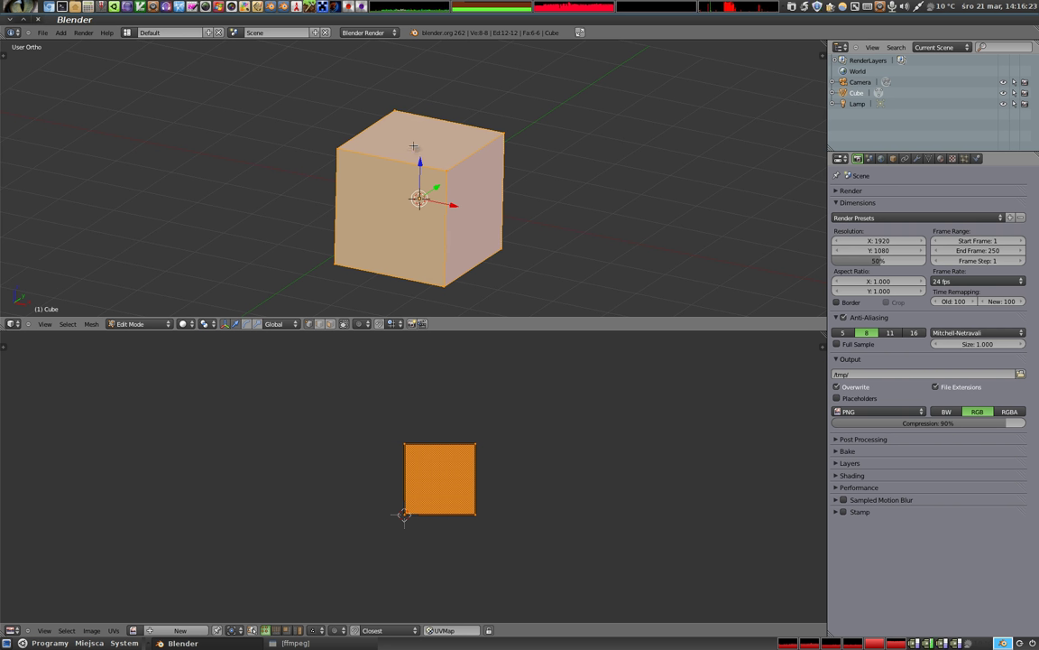
Switch to face selection and unwrap the cube's faces before removing it from the scene
key("ctrl+Tab")
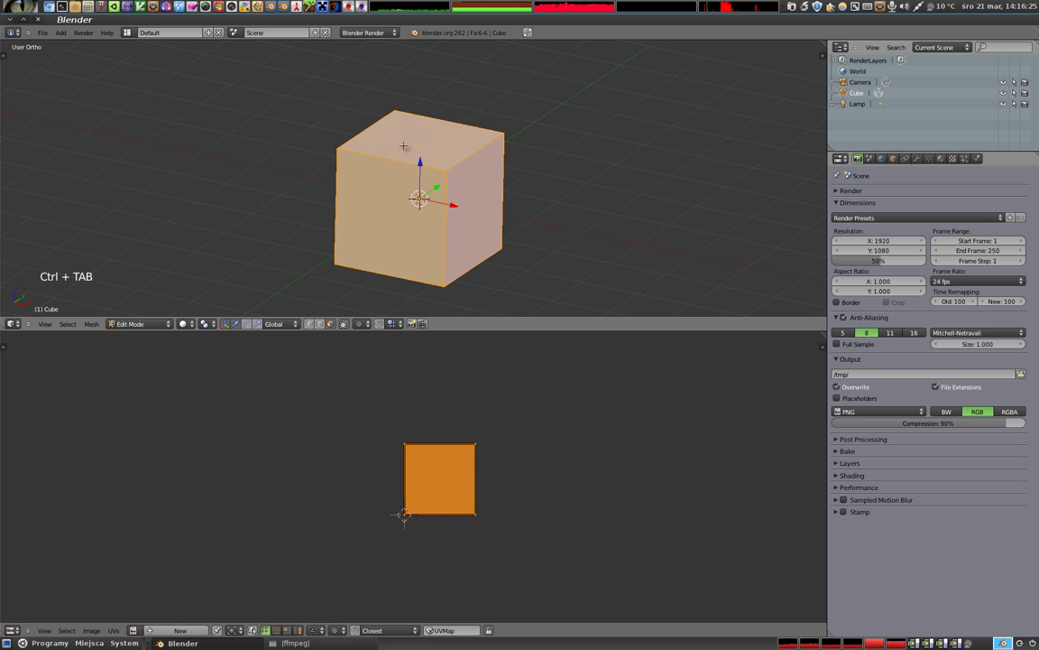
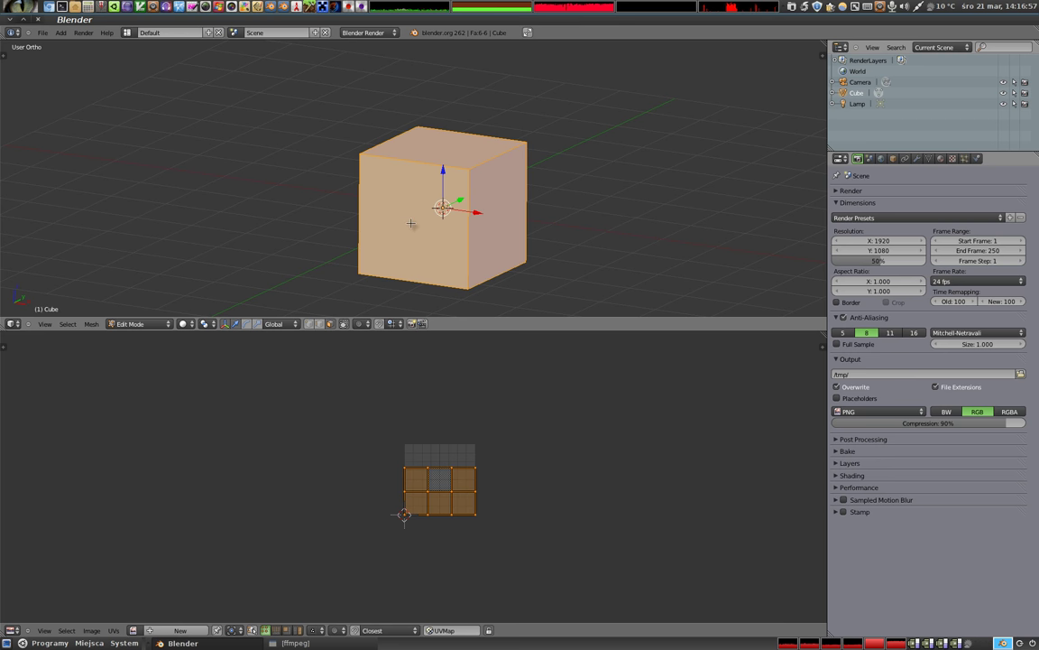
key("u")
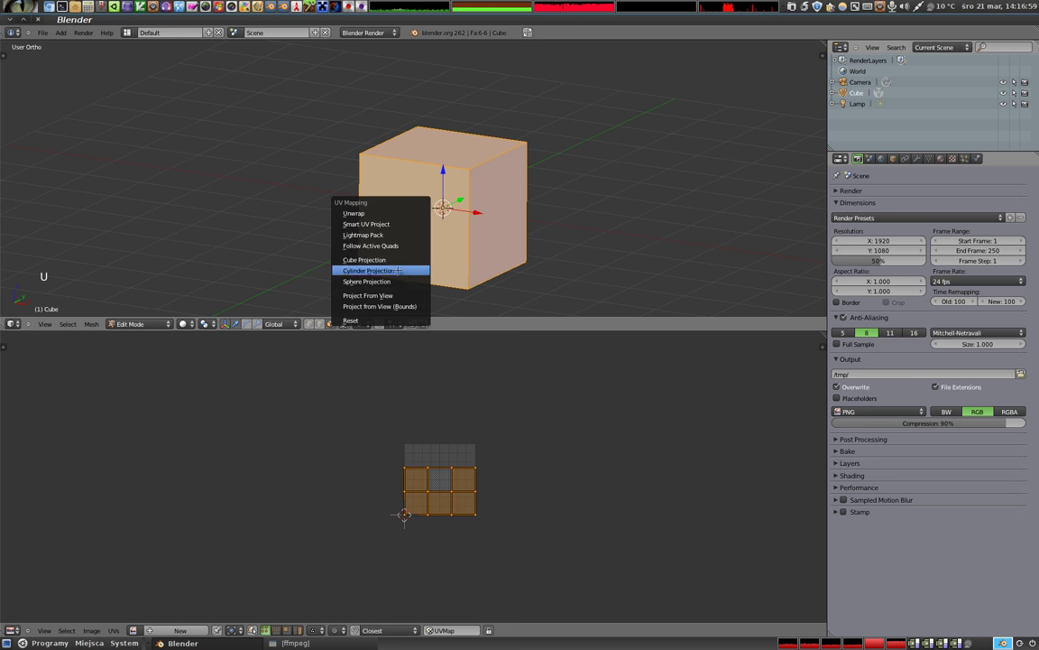
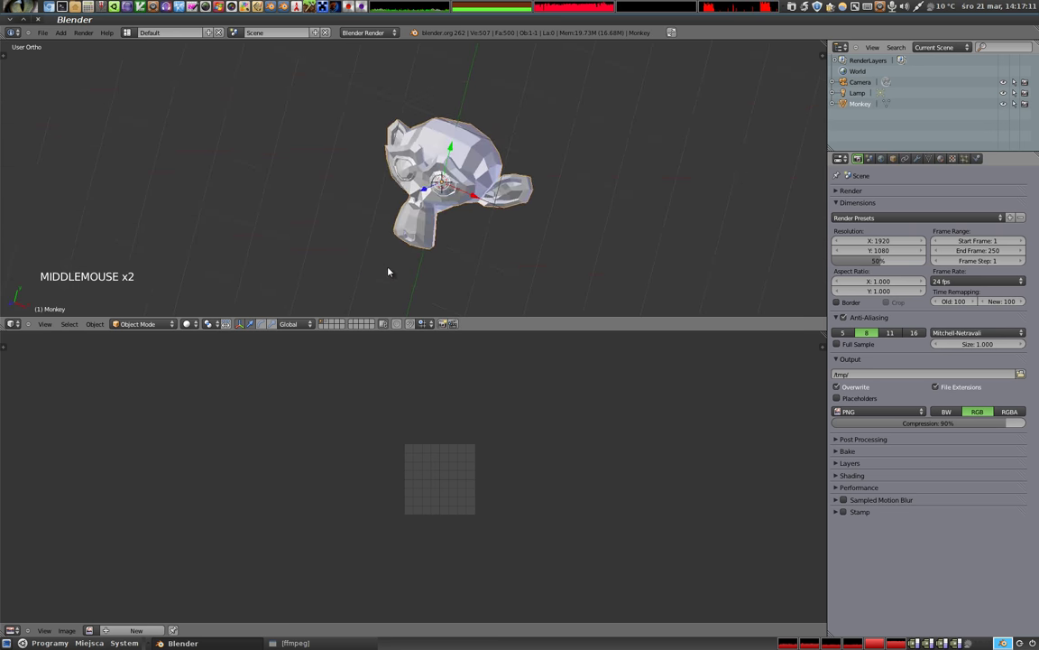
Enter Edit Mode on the monkey head and select all of its faces
key("Tab")
key("a")
scroll("up", 3)
scroll("down", 3)
key("a")
scroll("down", 3)
Unwrap the whole monkey with Smart UV Project into many scattered islands
key("u")
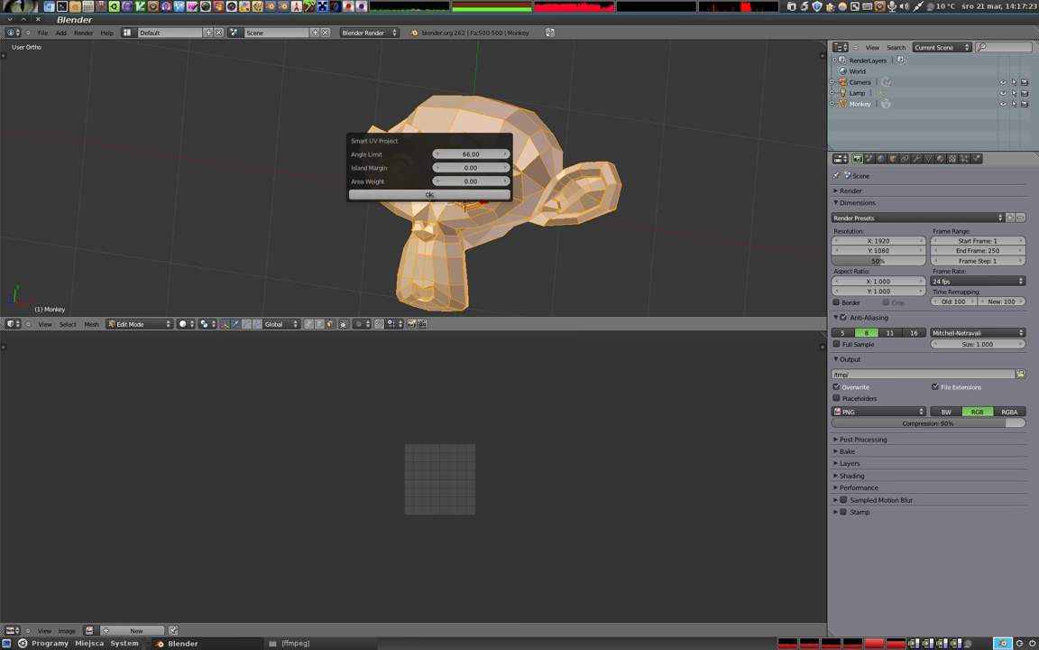
scroll("up", 3)
middle_click(553, 500)
Re-unwrap the monkey with Lightmap Pack into a rectangular grid, then return to Object Mode
key("a")
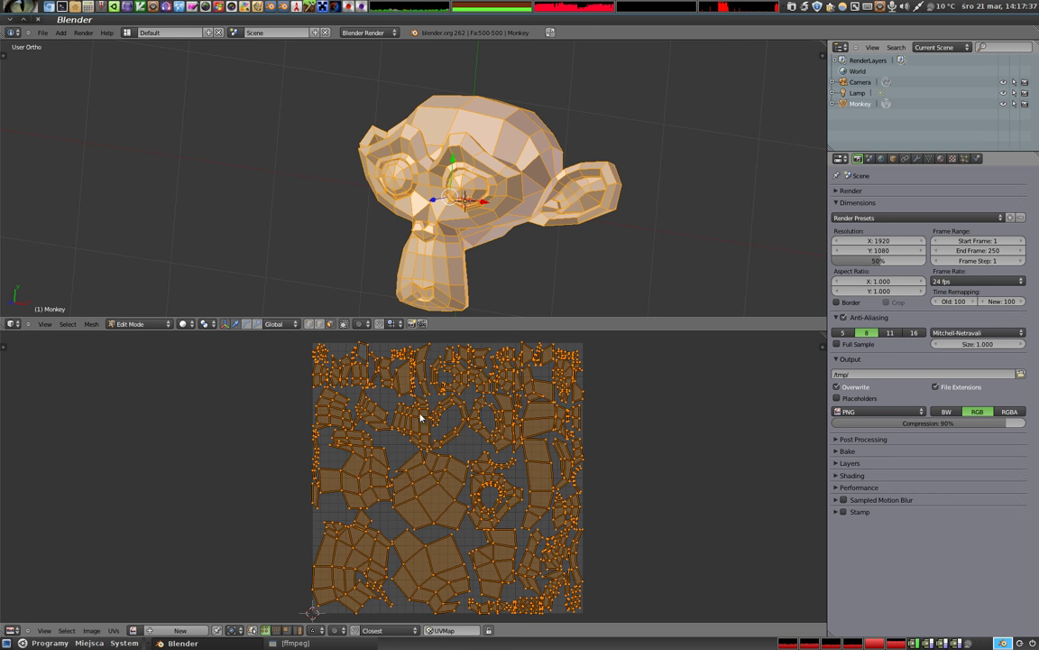
key("u")
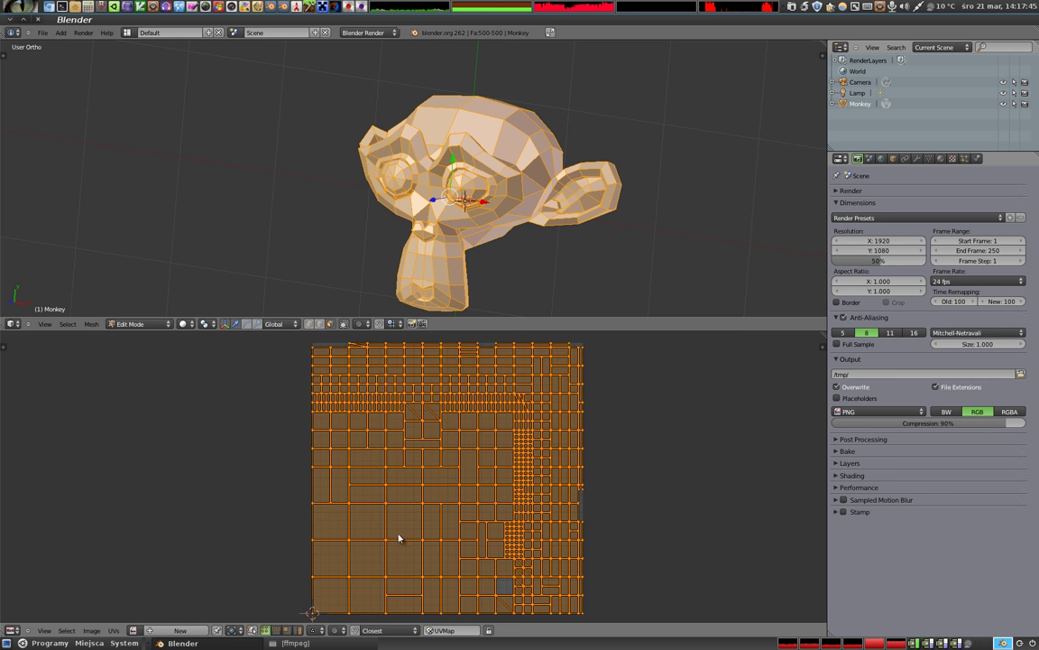
scroll("up", 3)
scroll("up", 3)
scroll("down", 3)
scroll("down", 3)
key("Tab")
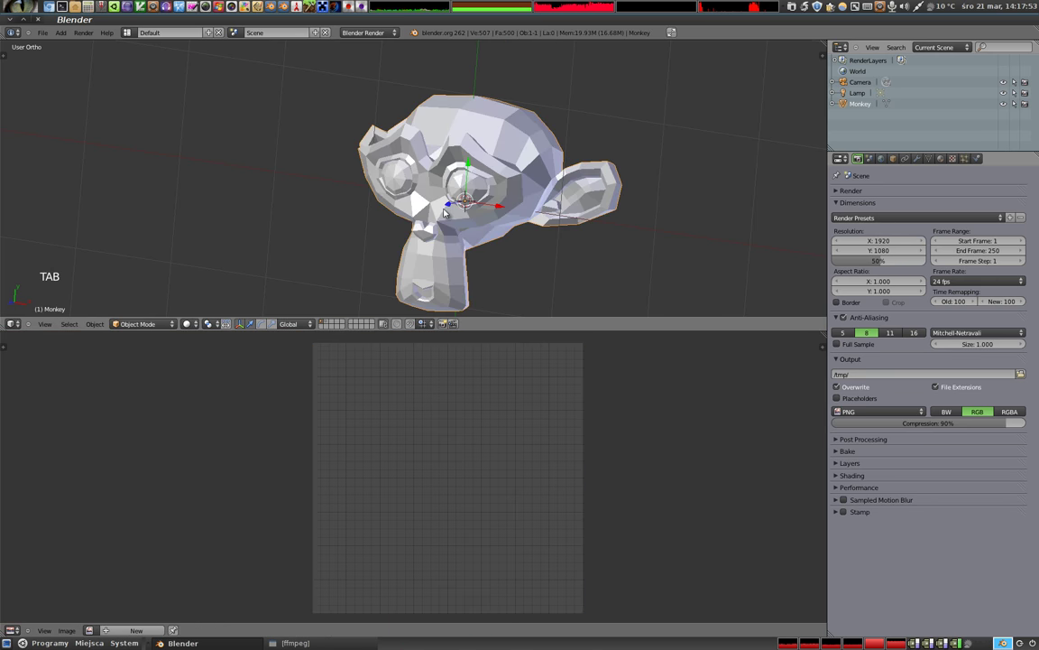
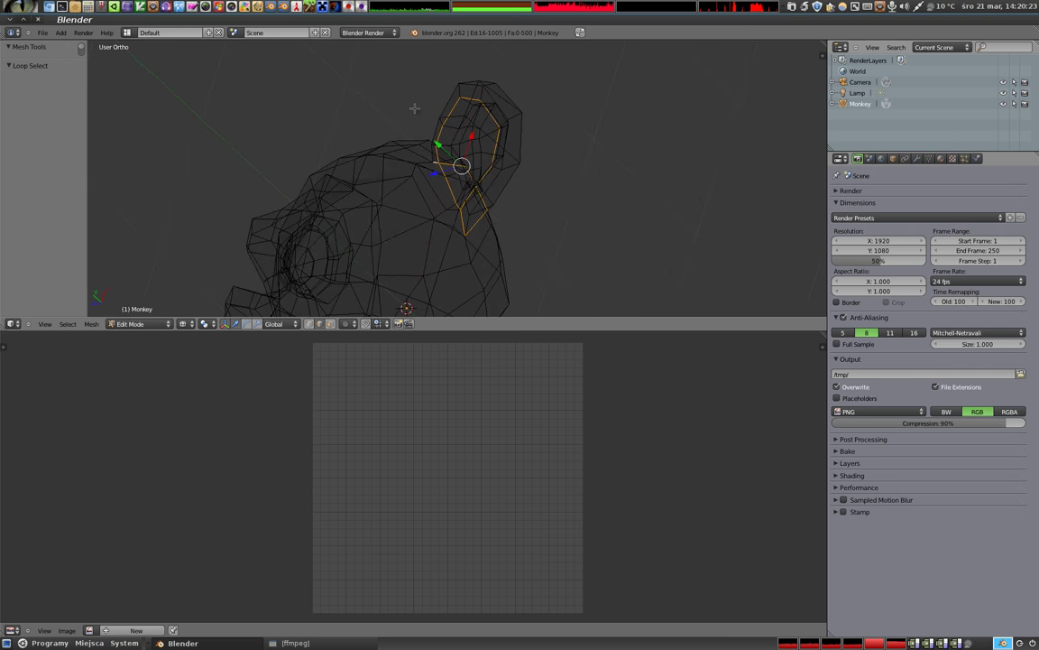
Mark both selected ear edge loops as seams with Ctrl+E Mark Seam
key("ctrl+e")
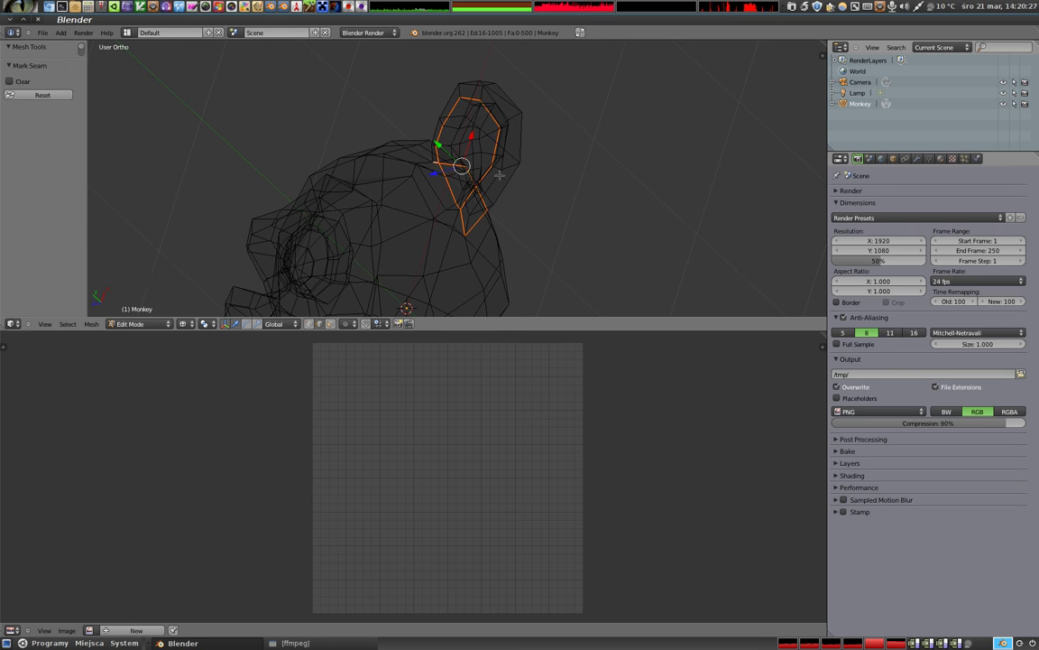
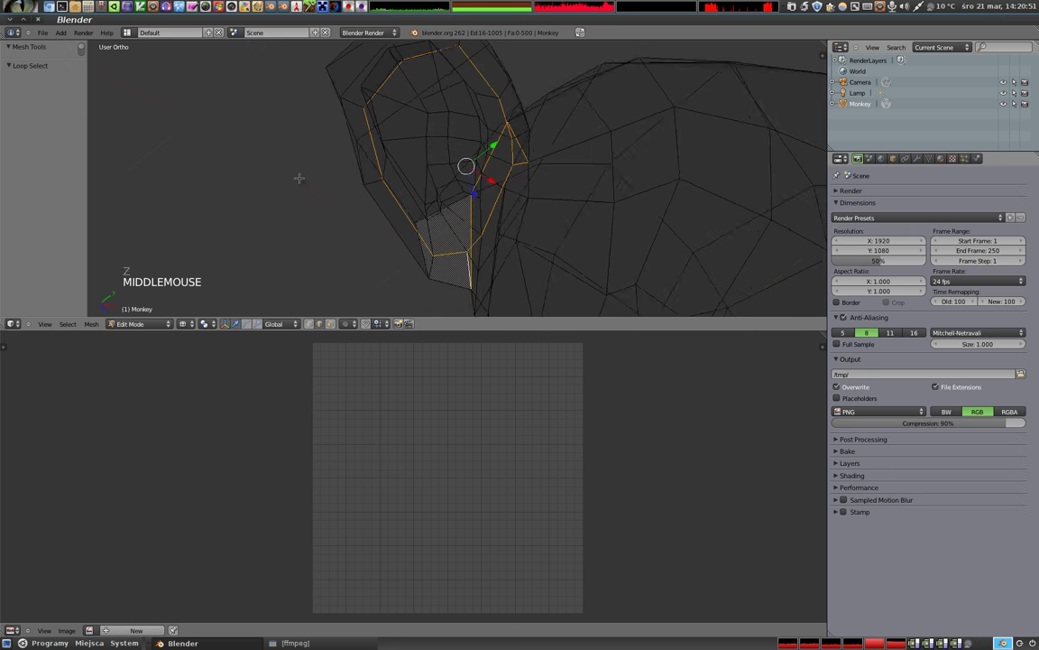
key("ctrl+e")
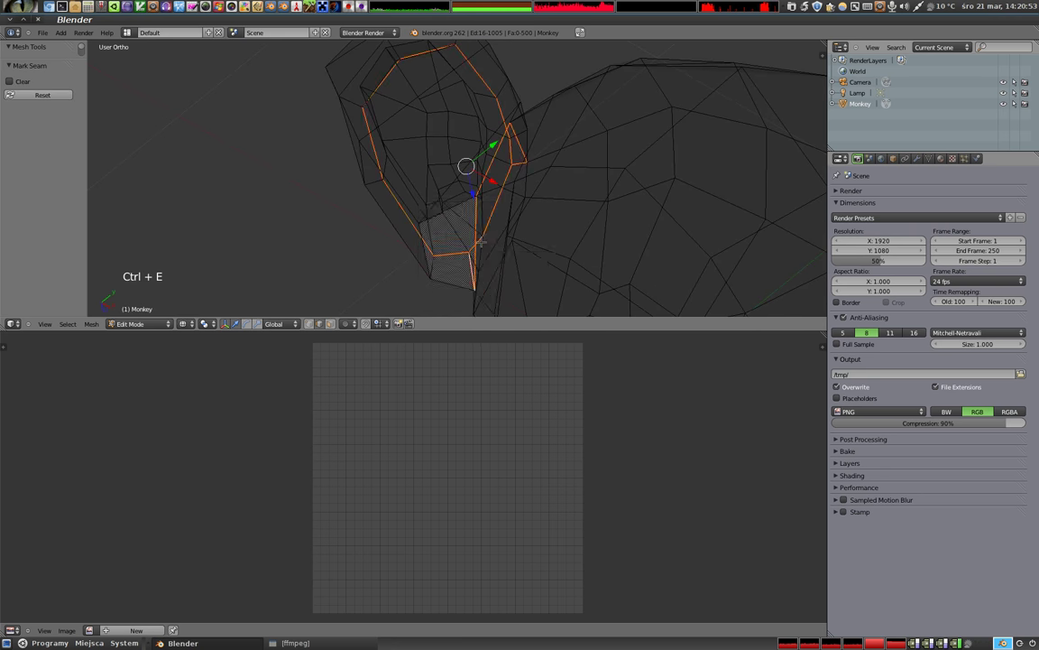
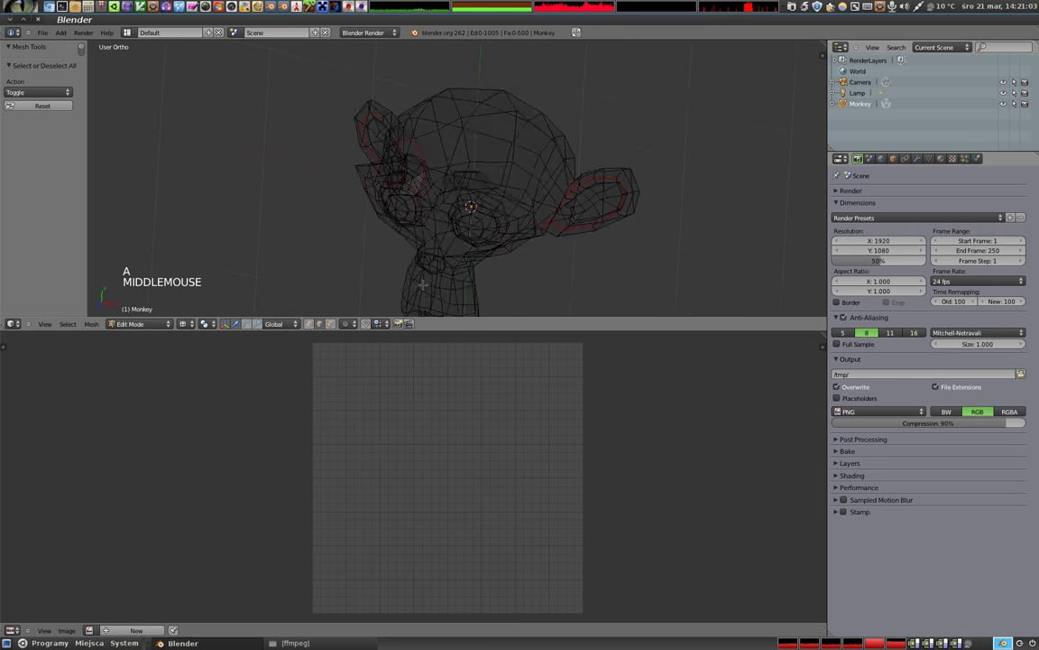
Change the view and select the edge path over the top and back of the head
key("a")
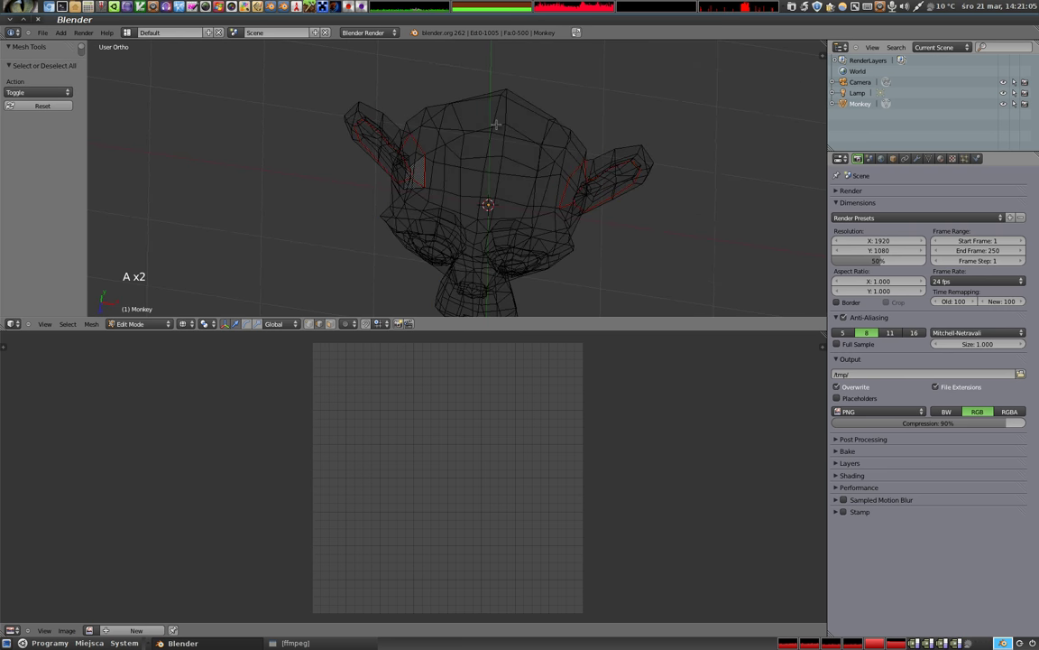
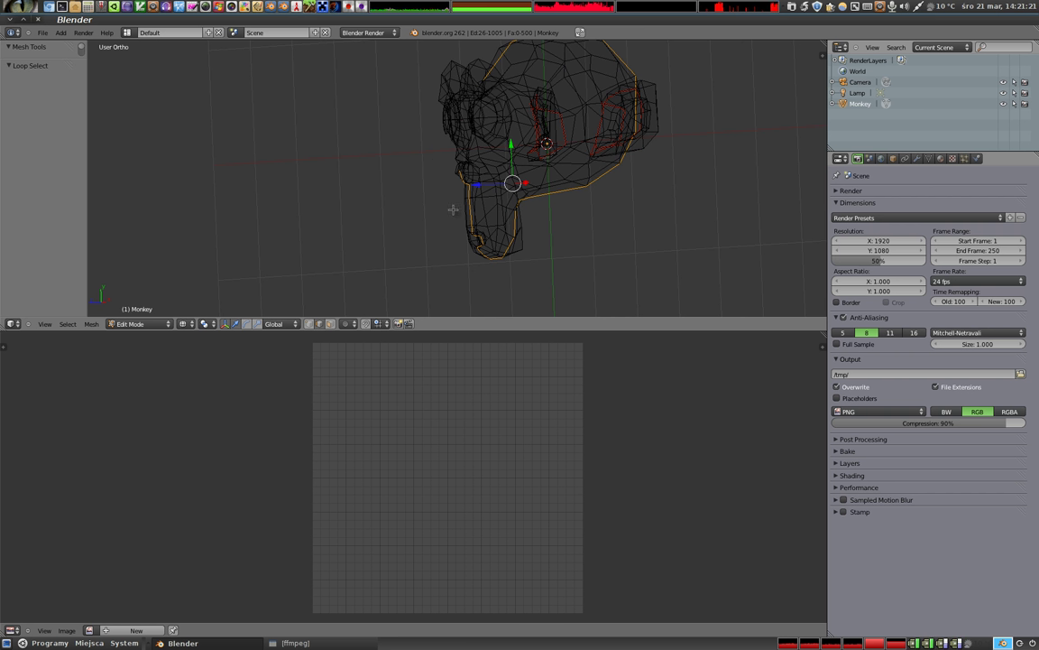
key("c")
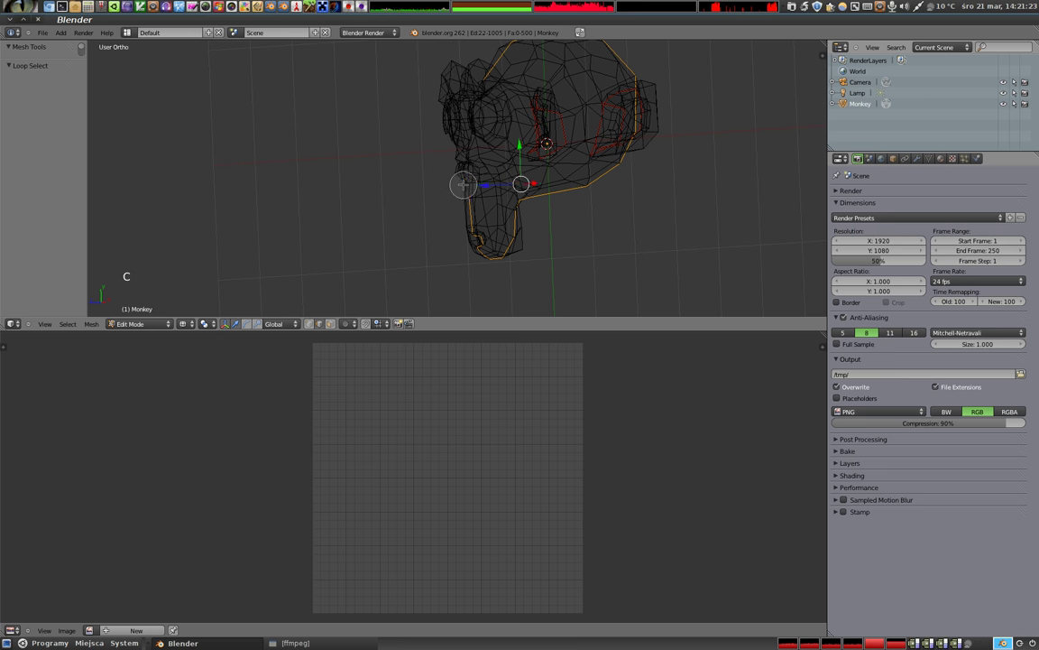
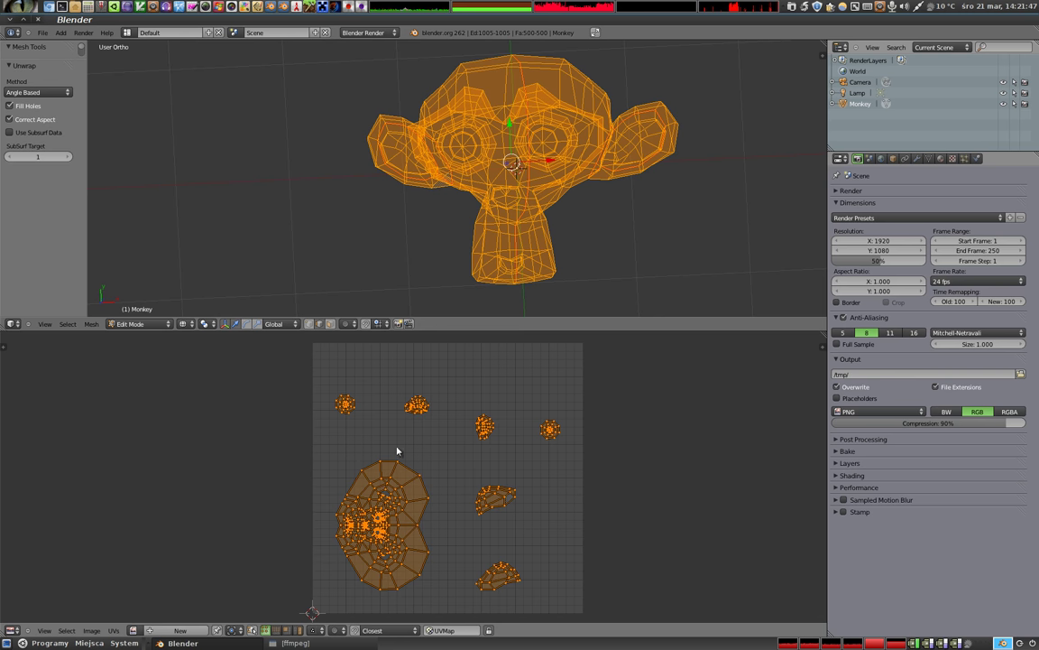
Pack the unwrapped face, ear and eye islands to fill the UV square via UVs > Pack Islands
left_click(115, 637)
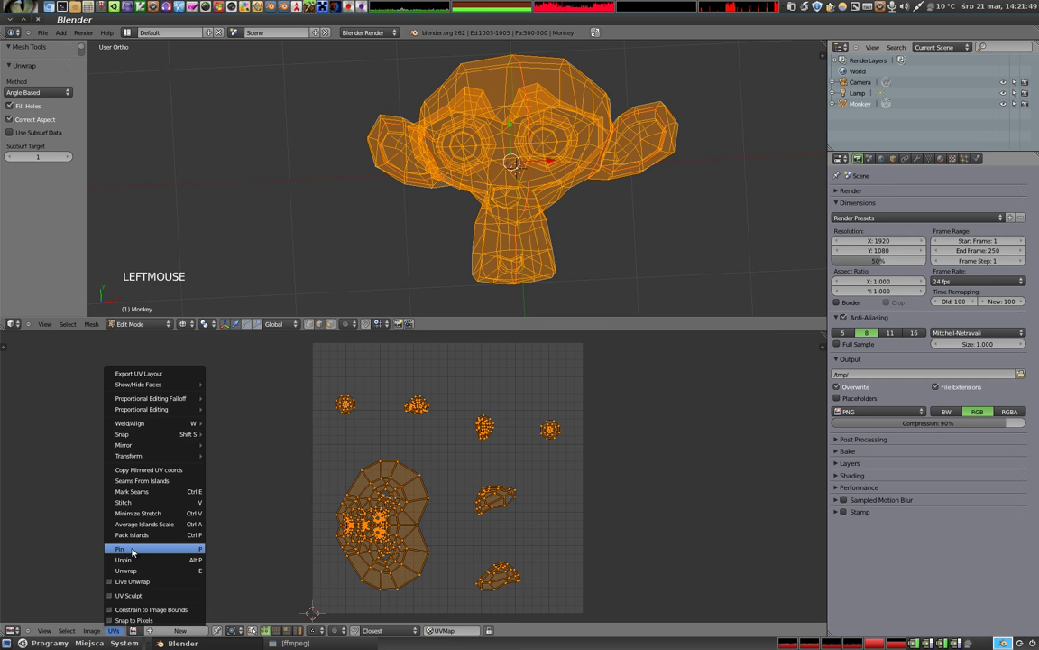
left_click(68, 95)
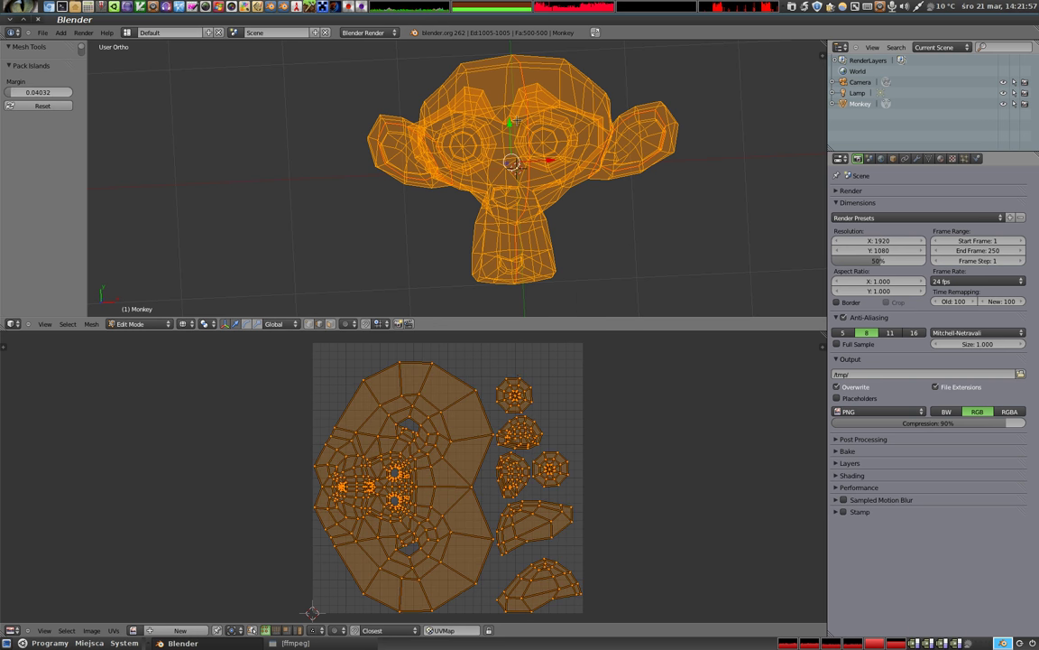
Create the 1024×1024 UV test grid image 'malpka' and display its checker on the monkey in Textured shading
left_click(181, 632)
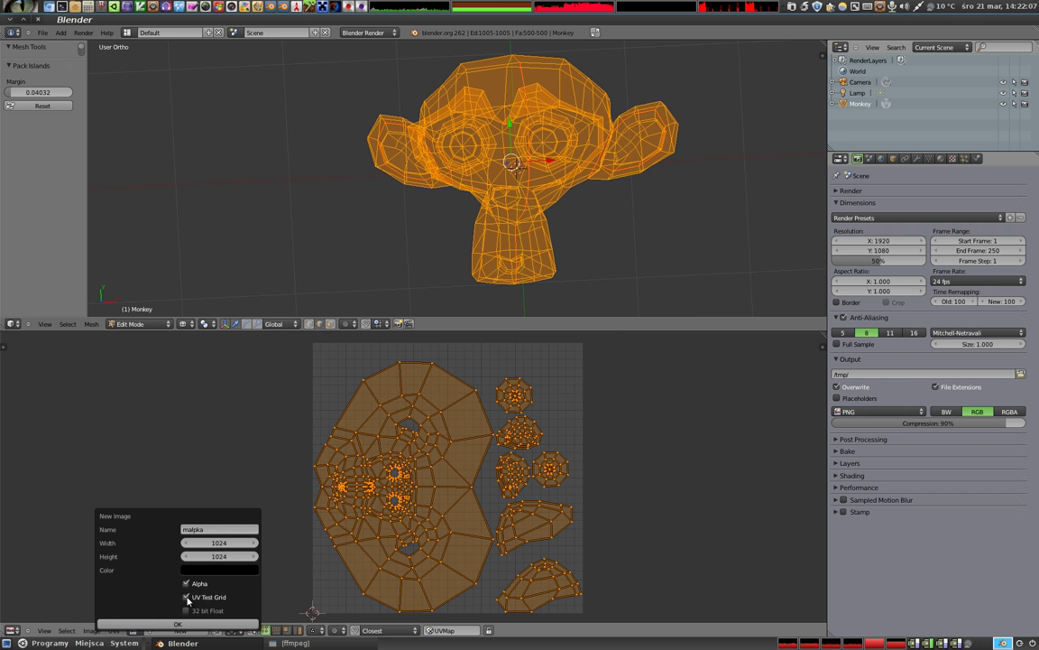
scroll("down", 3)
key("Tab")
key("z")
middle_click(506, 145)
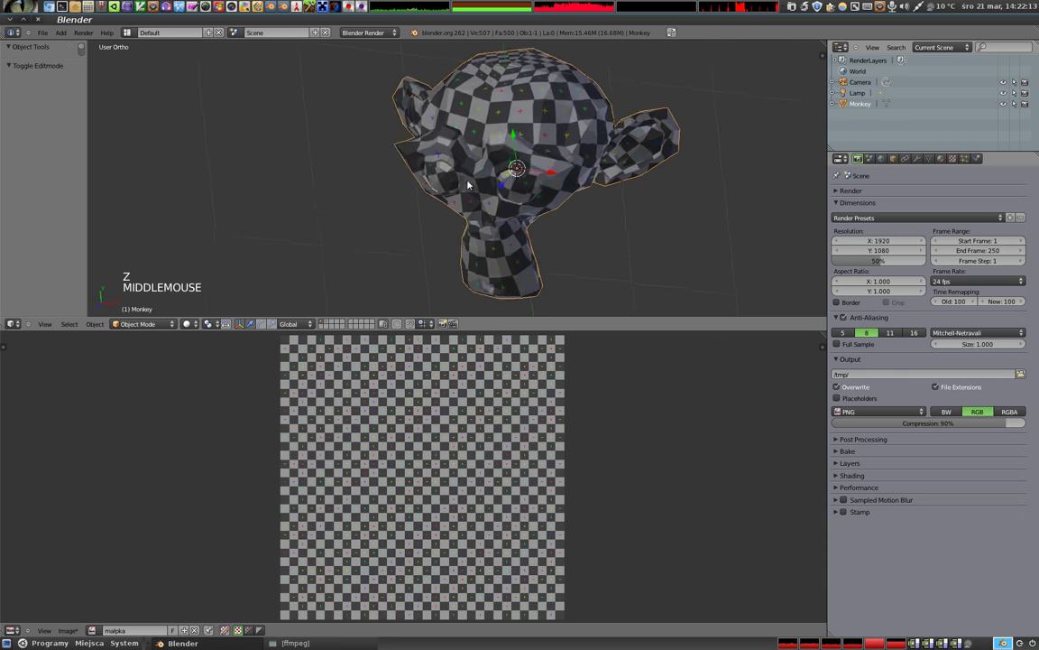
middle_click(514, 226)
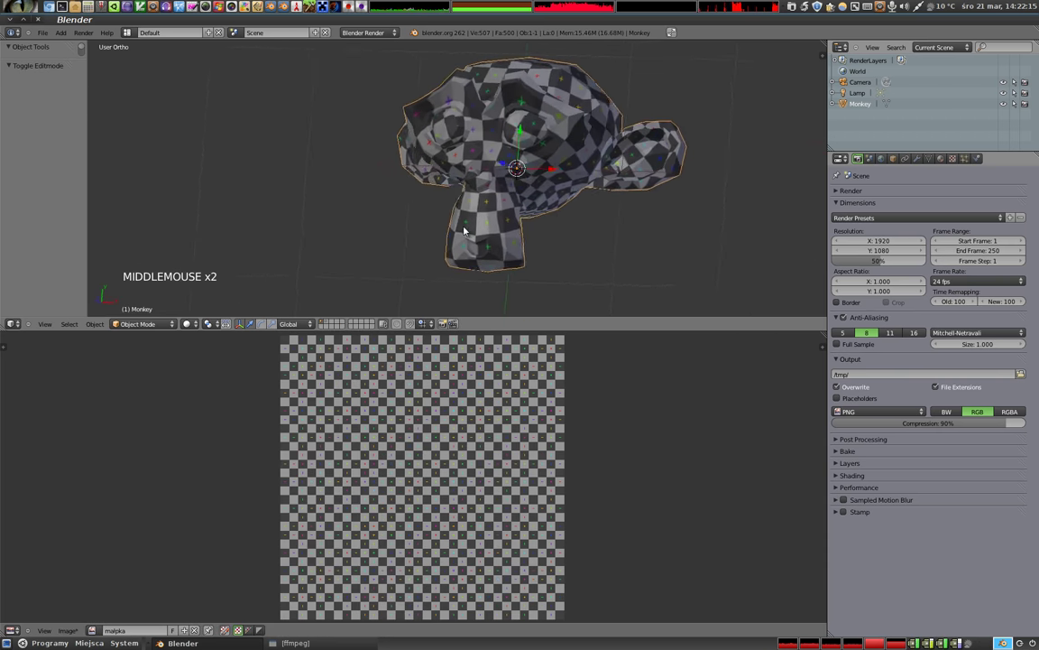
middle_click(606, 172)
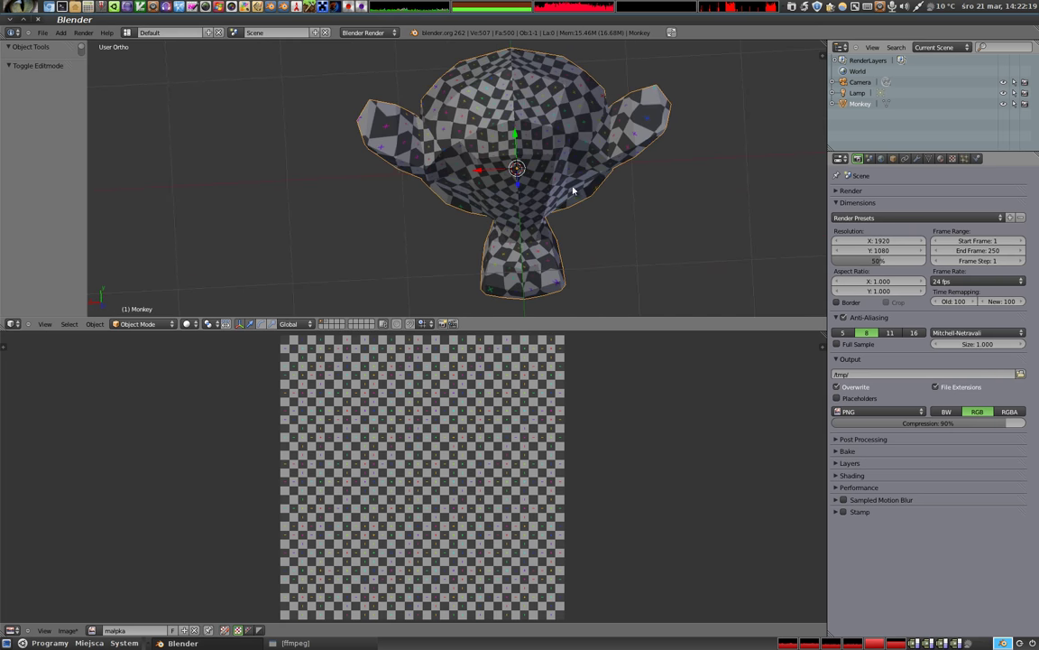
middle_click(507, 108)
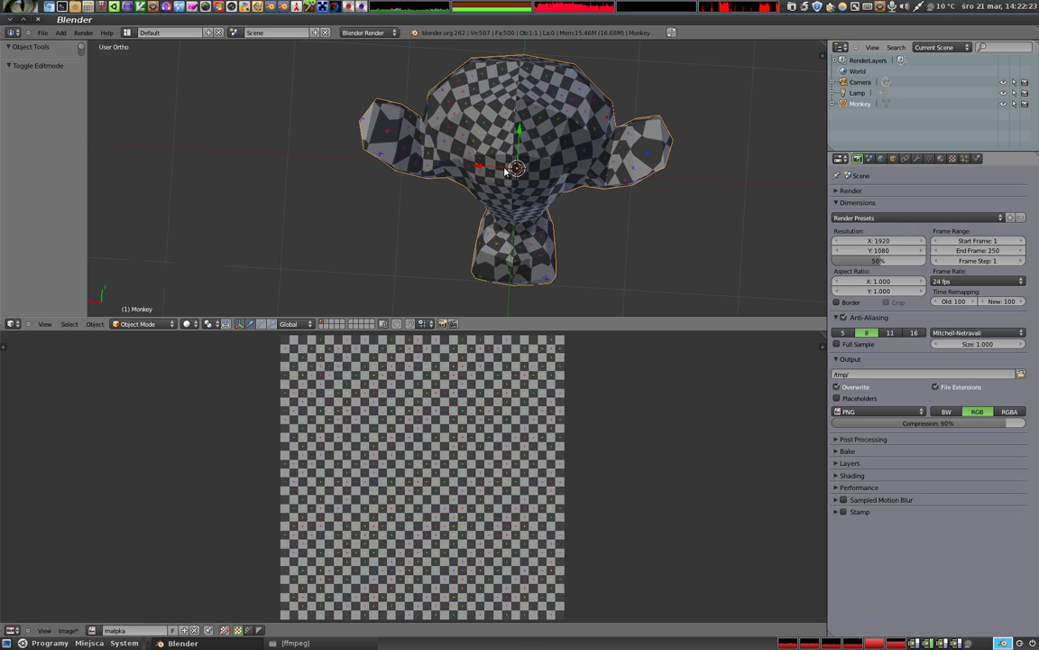
middle_click(491, 177)
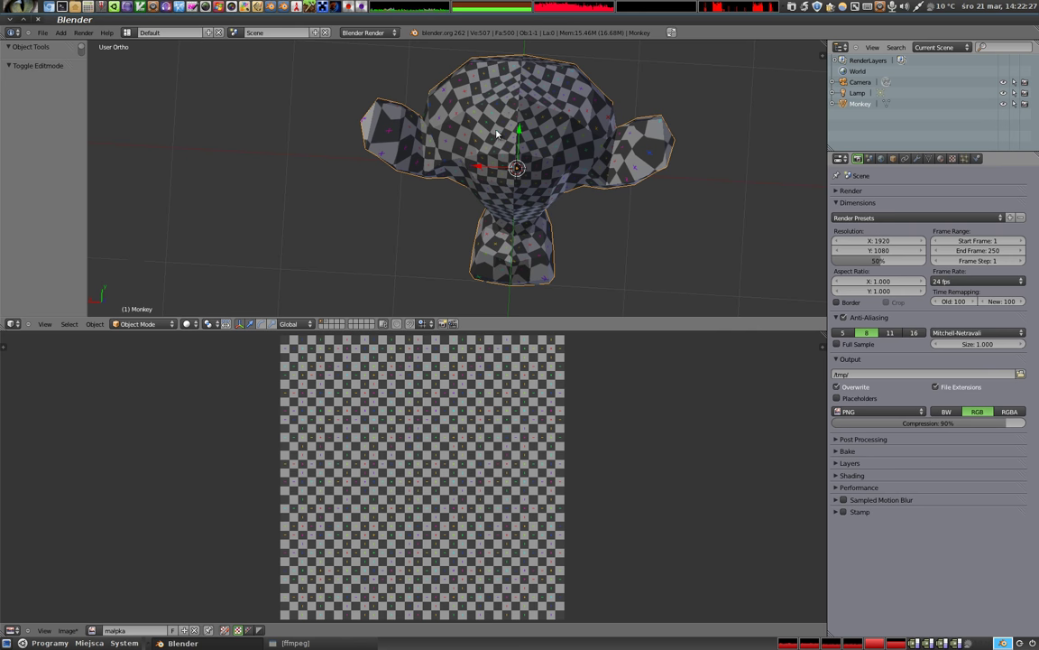
middle_click(489, 191)
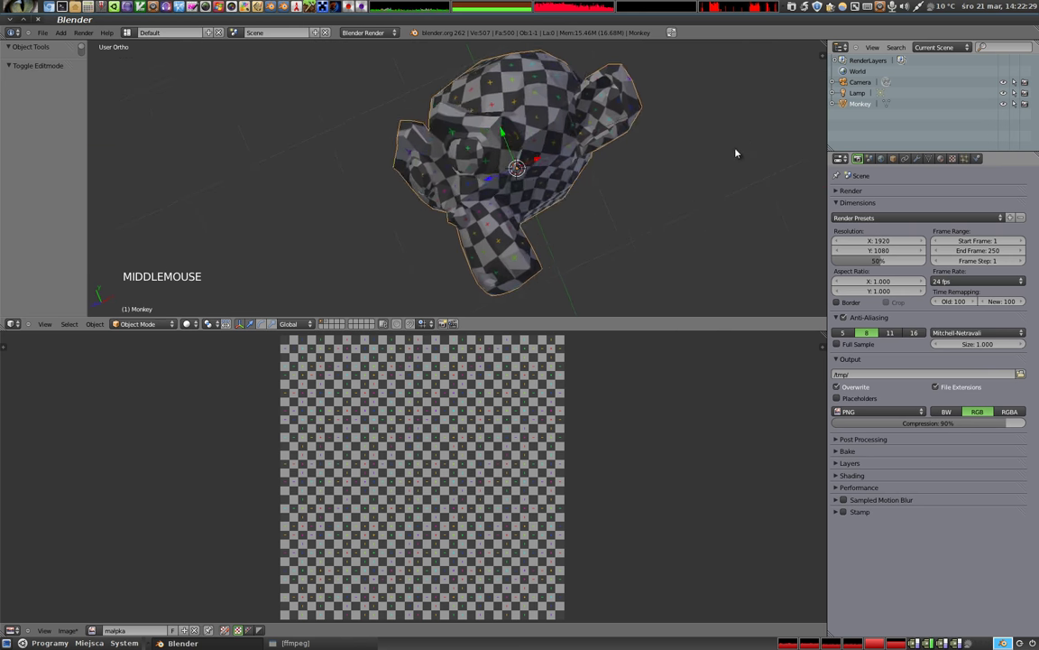
middle_click(466, 100)
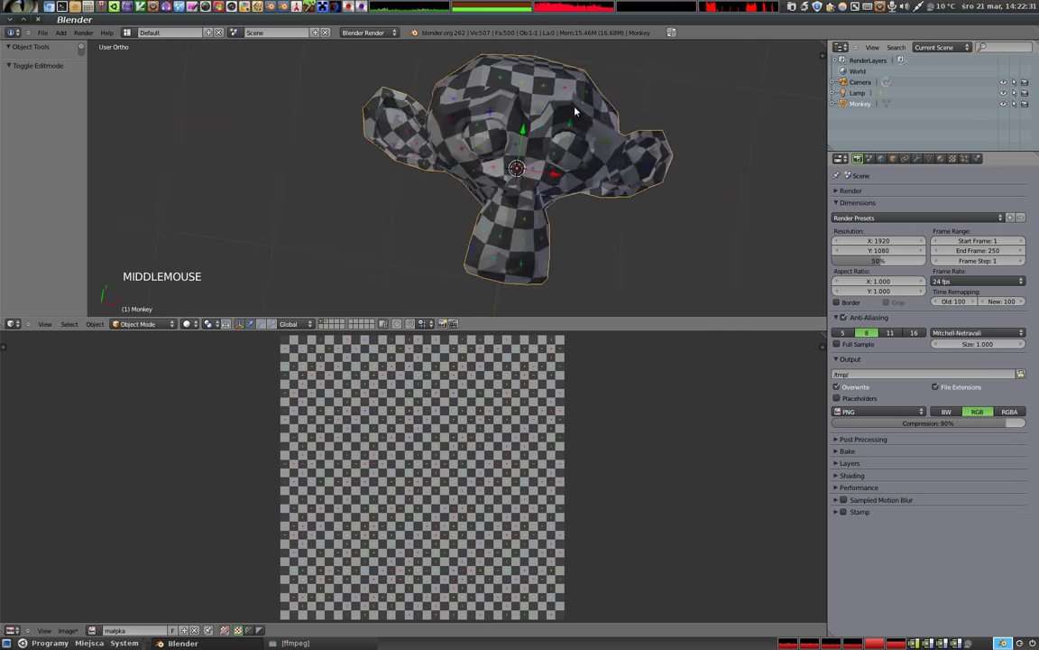
middle_click(509, 209)
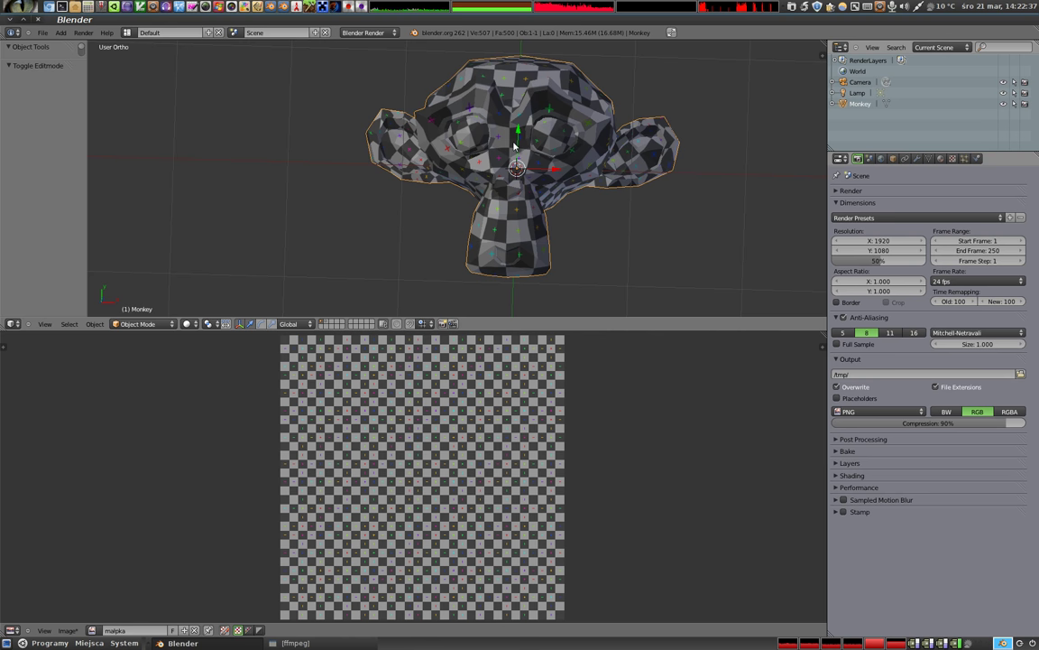
Mark an extra head seam, select the entire mesh and unwrap it again with angle-based Unwrap
key("Tab")
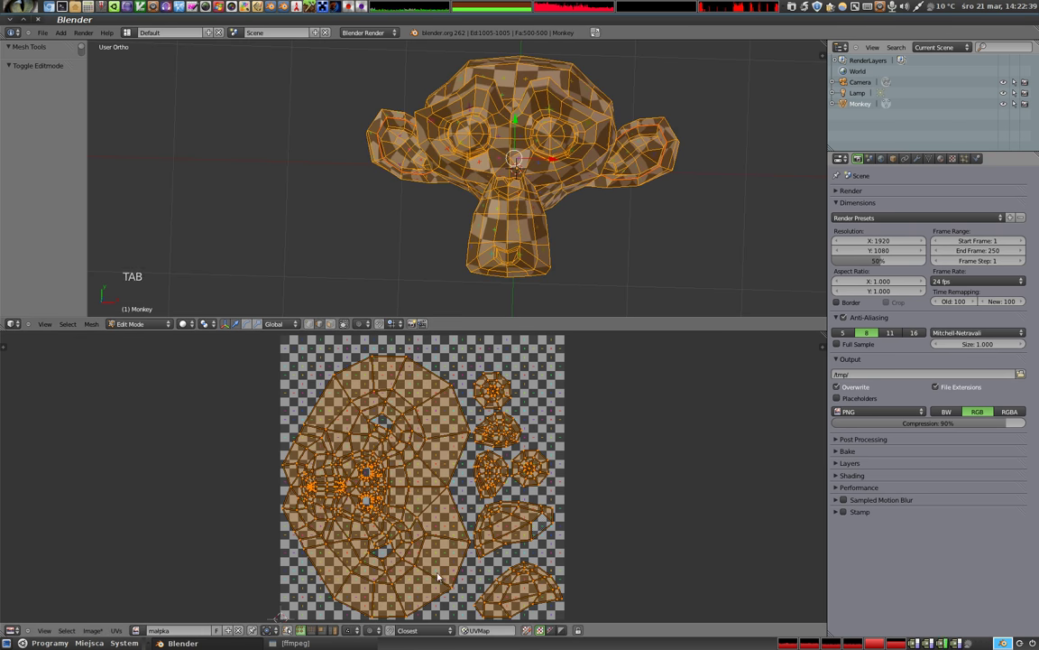
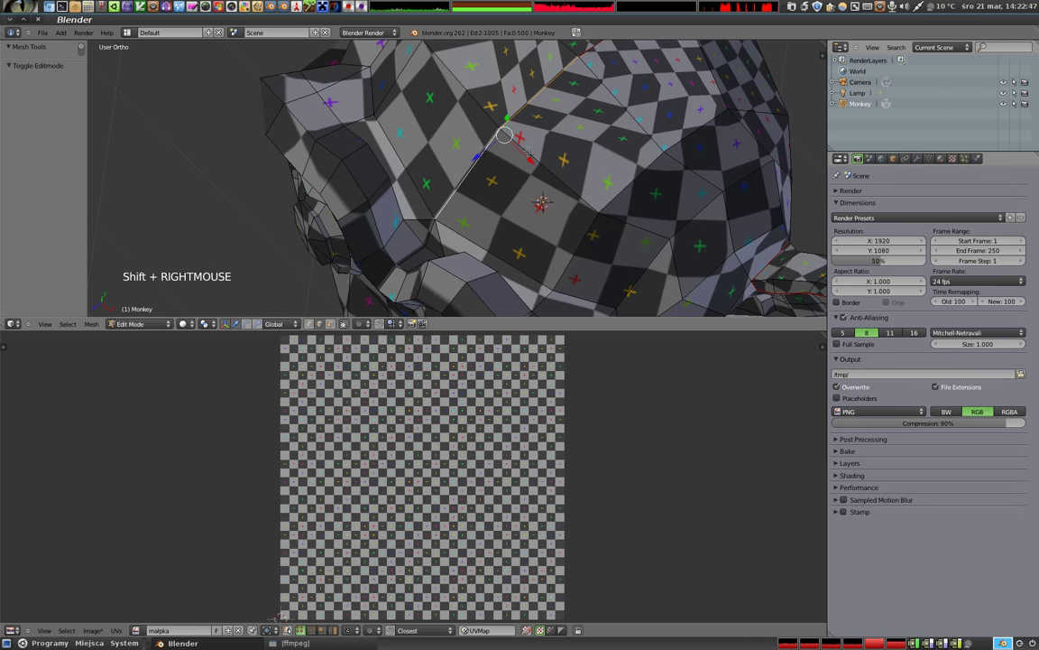
key("ctrl+e")
key("a")
key("a")
key("u")
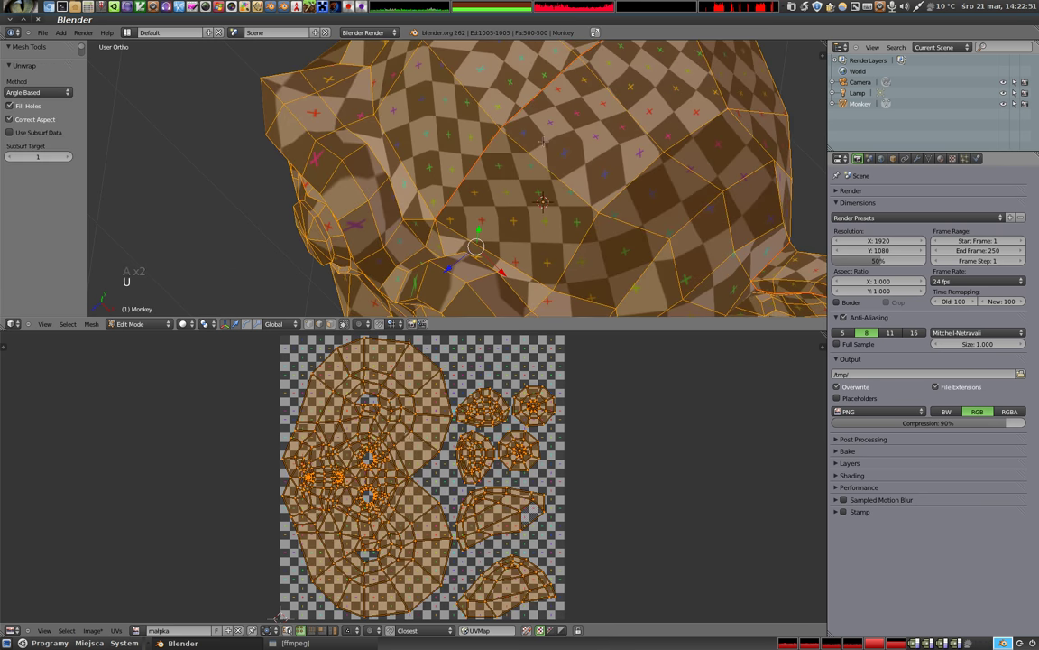
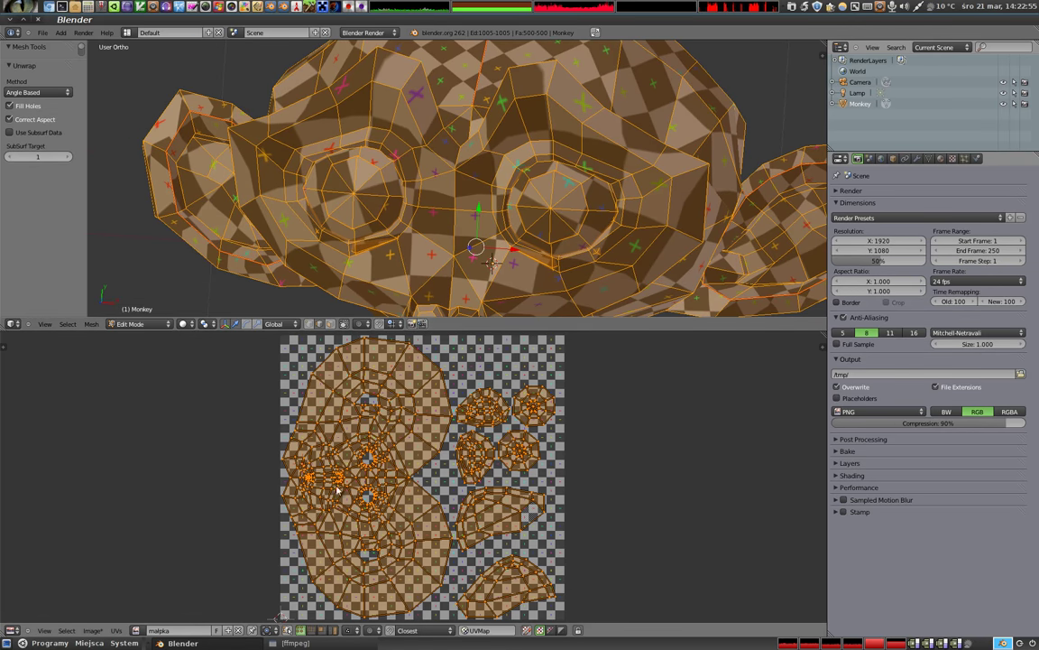
Zoom into the face region of the UV layout and select a horizontal loop of UV edges
scroll("up", 3)
middle_click(205, 480)
scroll("up", 3)
scroll("up", 3)
middle_click(388, 413)
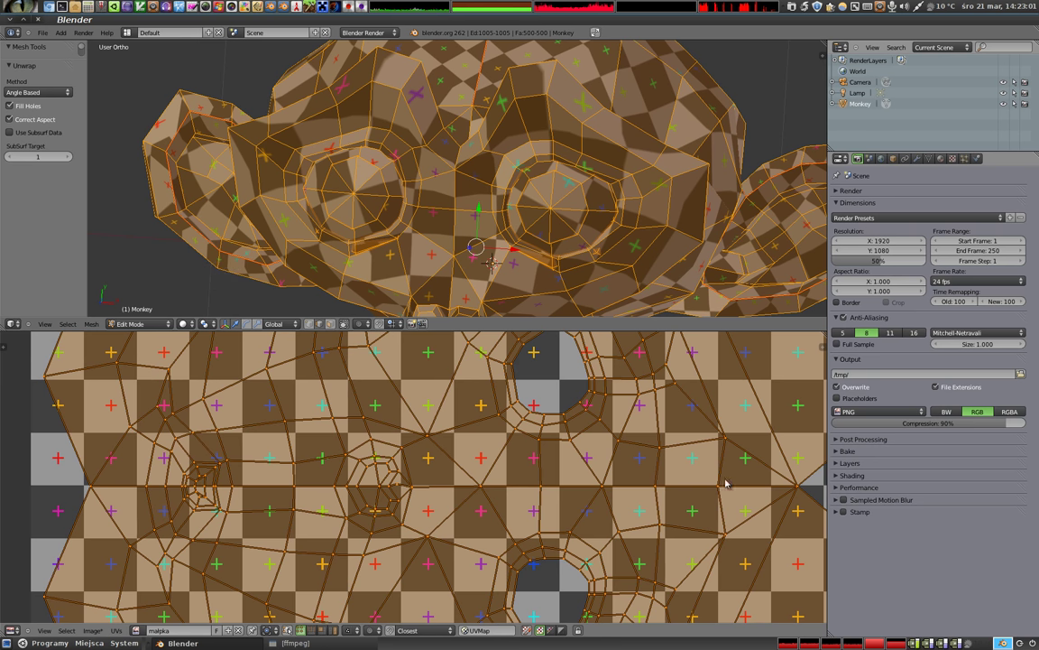
right_click(295, 492)
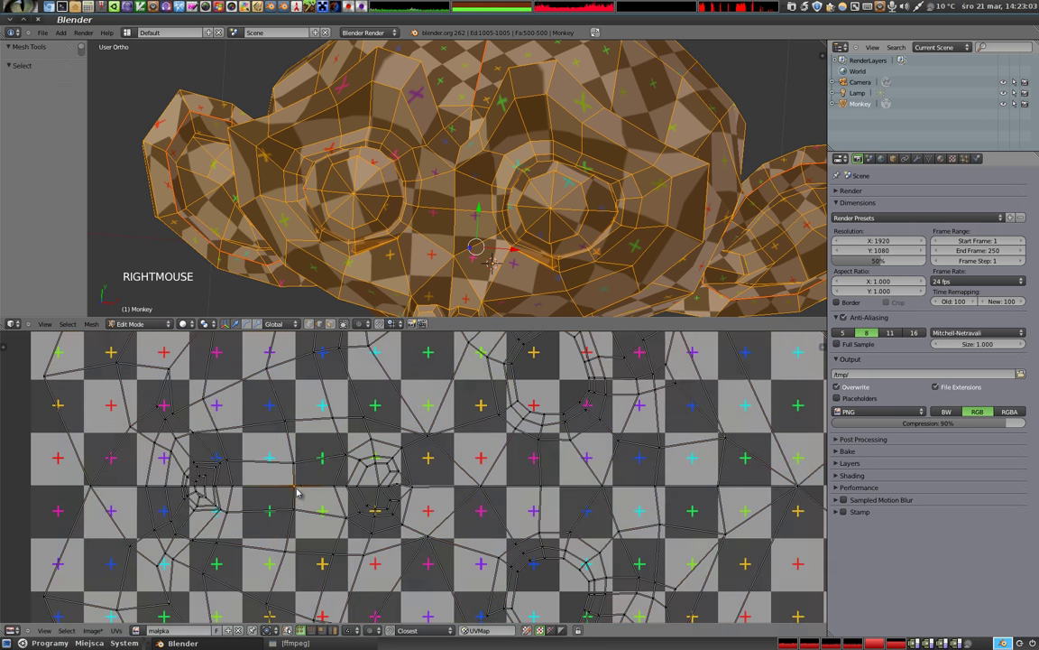
right_click(207, 489)
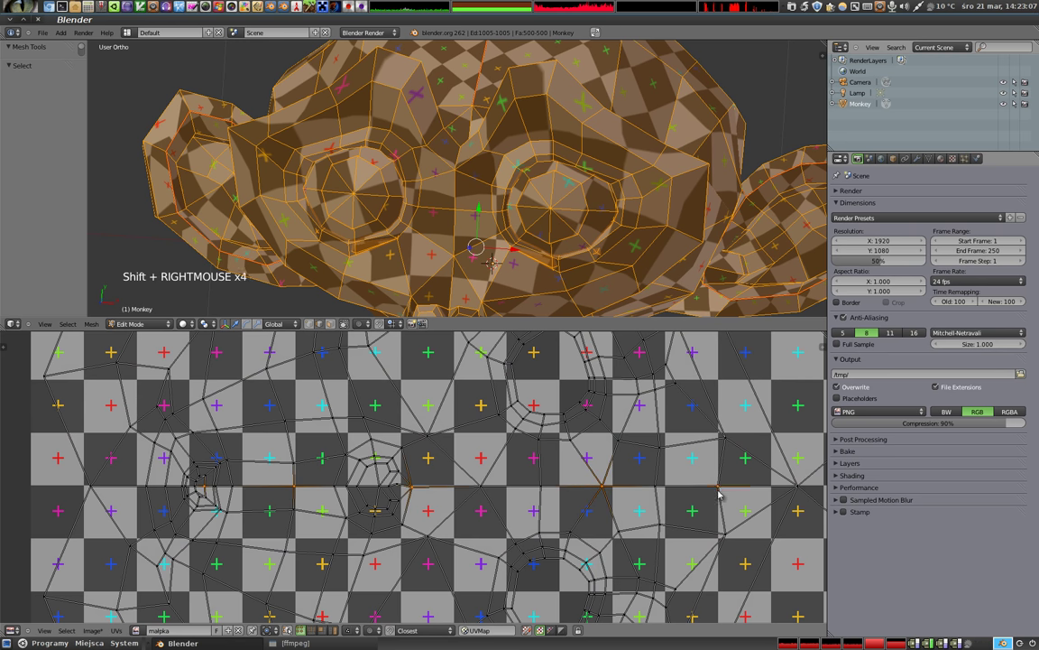
scroll("down", 3)
scroll("down", 3)
Scale the selected UV row with proportional editing so the checker squares reshape on the head
key("o")
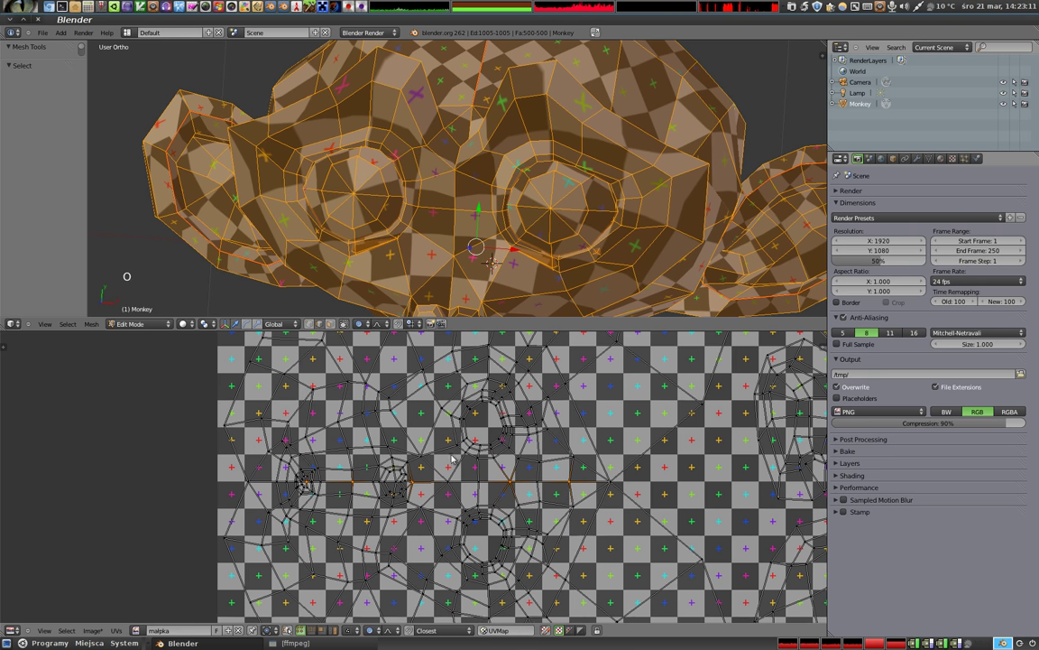
key("s")
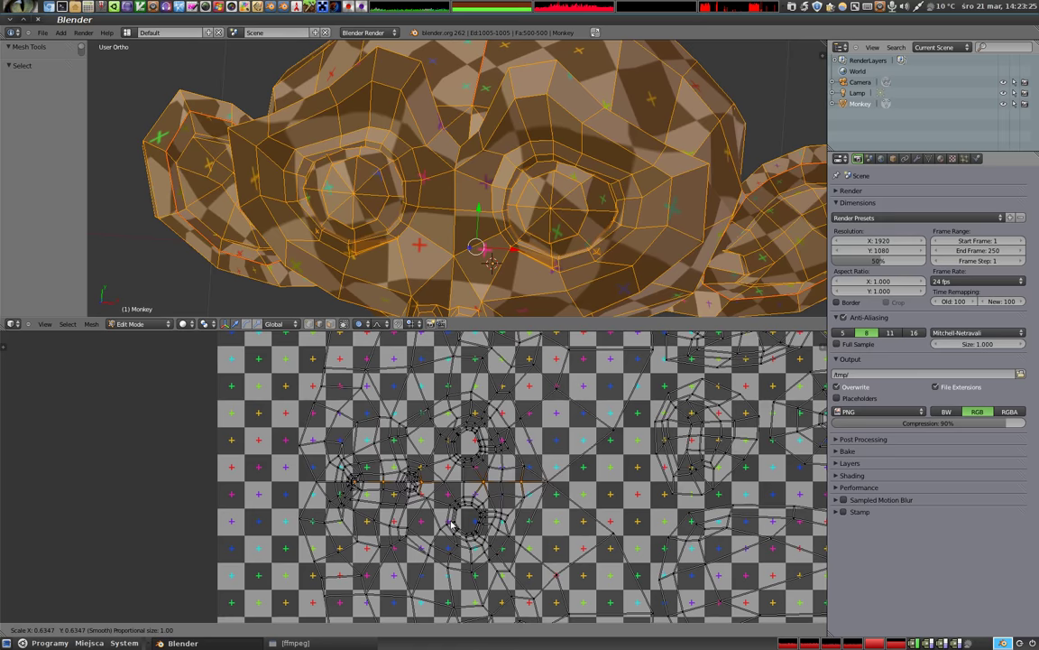
key("s")
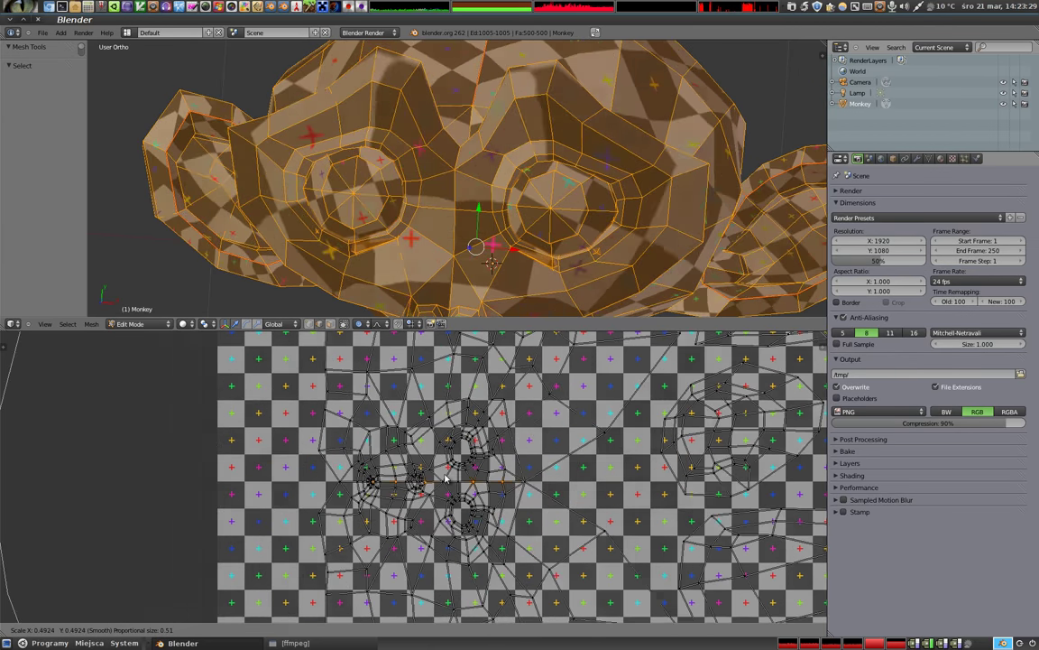
key("s")
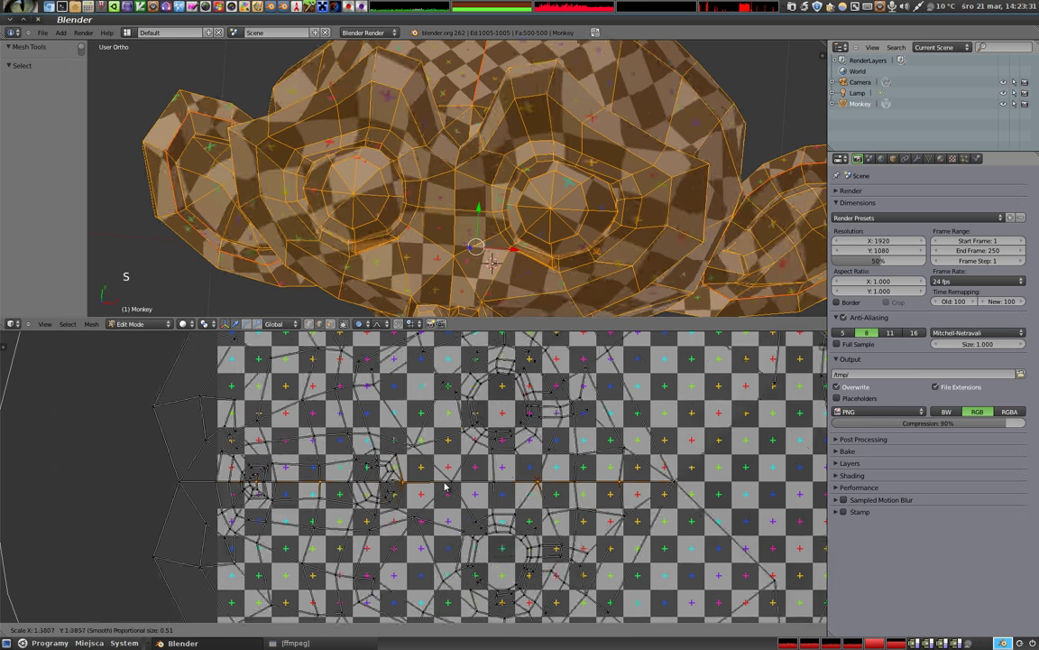
key("s")
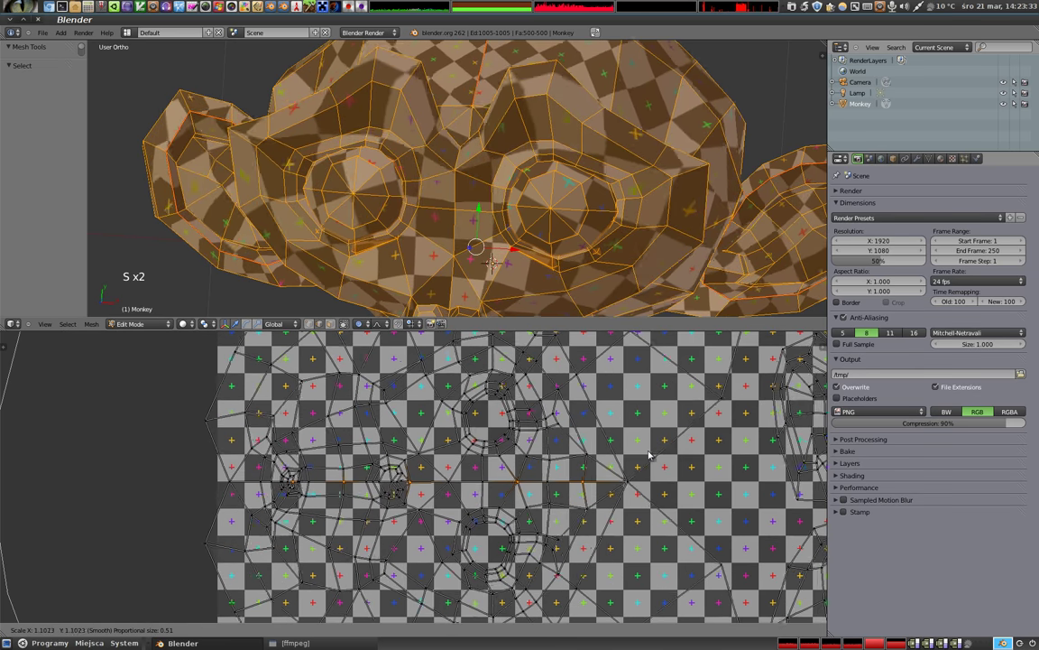